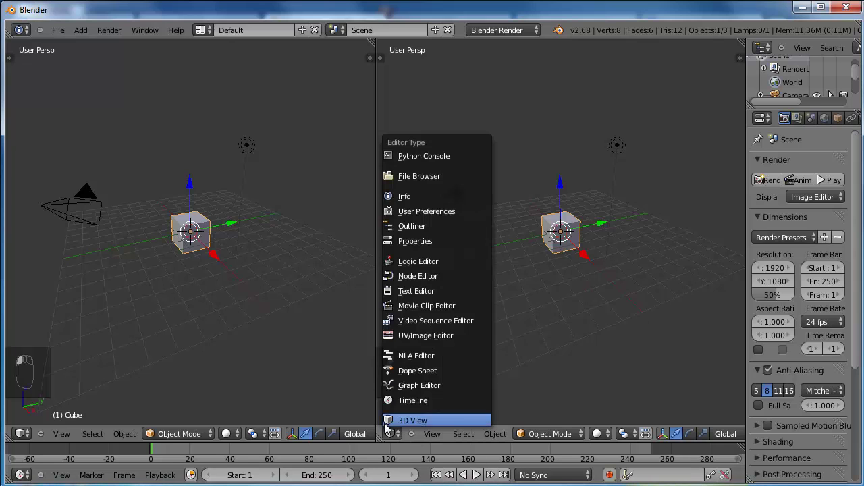
Make the right area an Image Editor, zoom its empty grid, and zoom the 3D view onto the cube.
{"action": "left_click", "coordinate": [447, 337]}
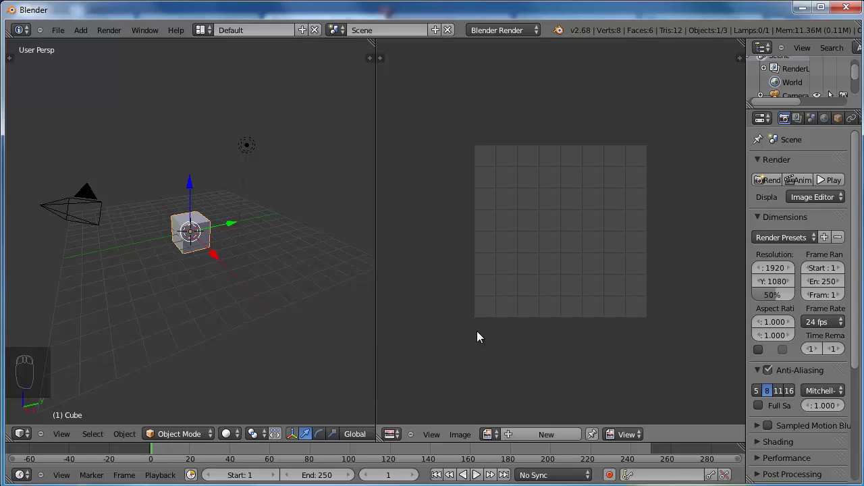
{"action": "left_click_drag", "start_coordinate": [496, 335], "coordinate": [276, 267]}
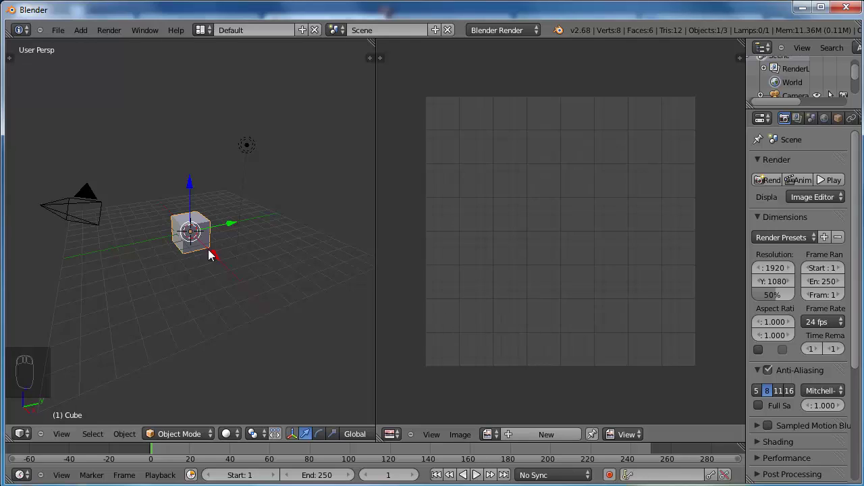
{"action": "left_click_drag", "start_coordinate": [197, 230], "coordinate": [213, 252]}
{"action": "left_click_drag", "start_coordinate": [213, 252], "coordinate": [315, 432]}
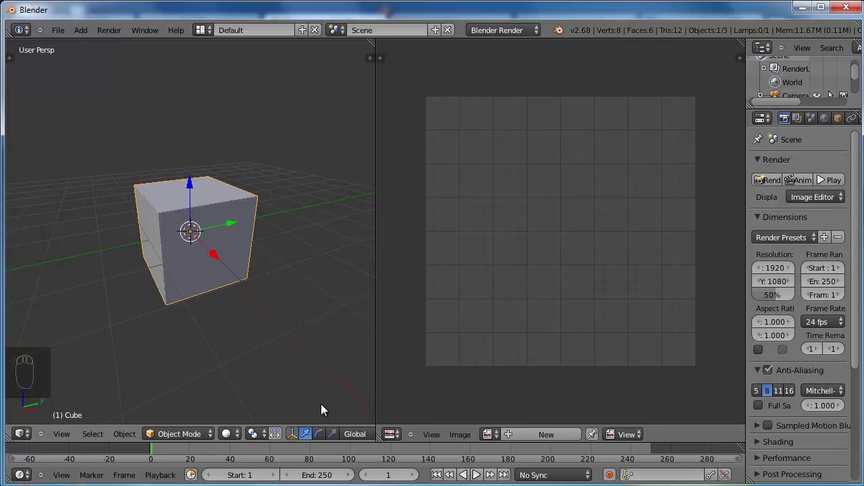
{"action": "left_click_drag", "start_coordinate": [329, 434], "coordinate": [214, 223]}
{"action": "left_click_drag", "start_coordinate": [215, 224], "coordinate": [215, 223]}
{"action": "left_click_drag", "start_coordinate": [214, 223], "coordinate": [215, 223]}
Delete the default cube and bring up the Add Mesh menu for a cylinder.
{"action": "key", "text": "x"}
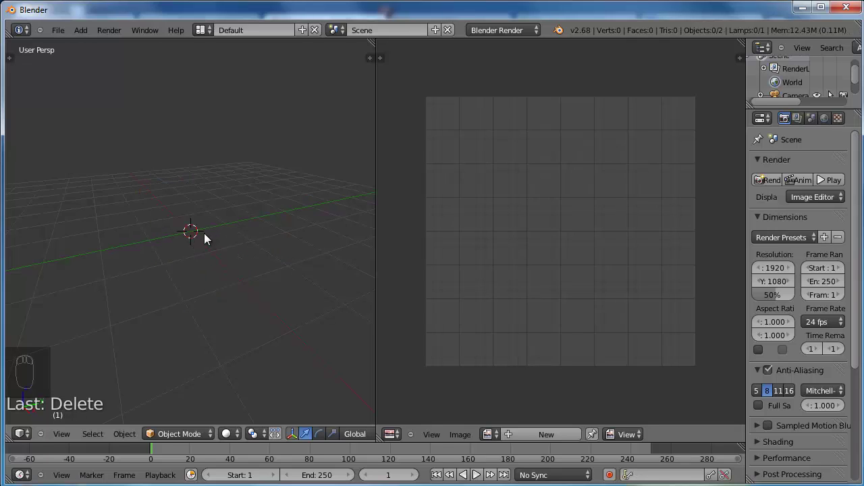
{"action": "key", "text": "shift+a"}
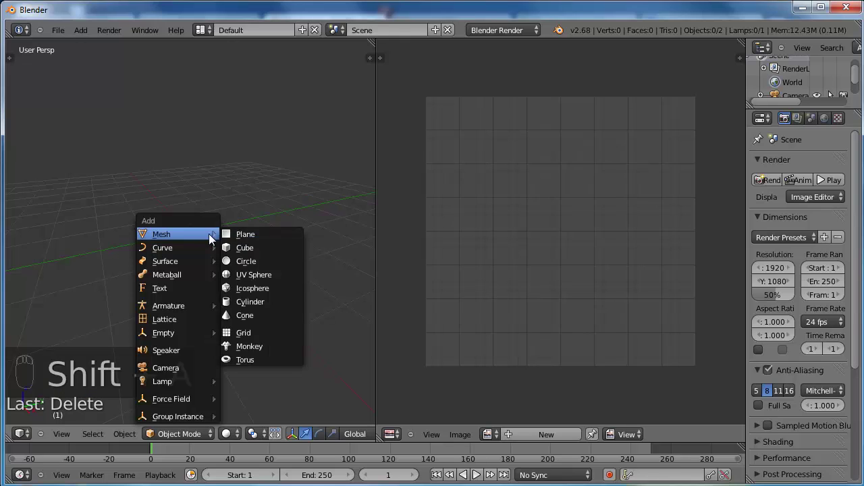
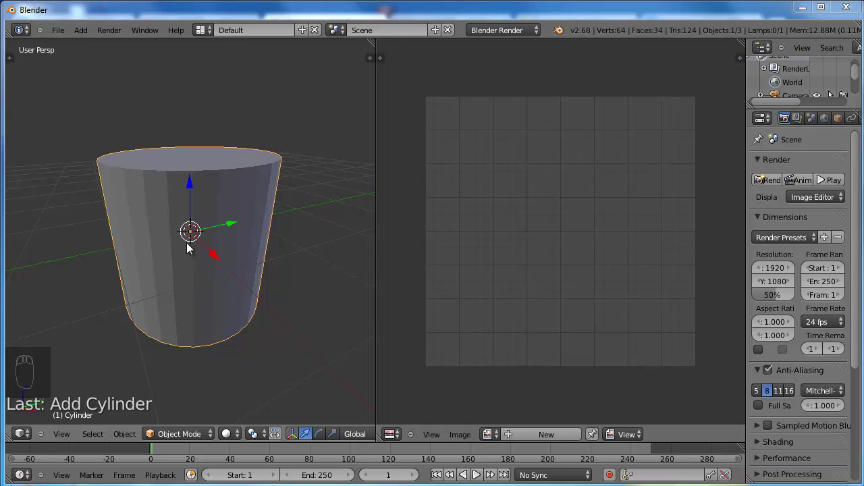
Select the new cylinder and scale it down along Z into a thin coin-shaped disc.
{"action": "key", "text": "s"}
{"action": "right_click", "coordinate": [189, 248]}
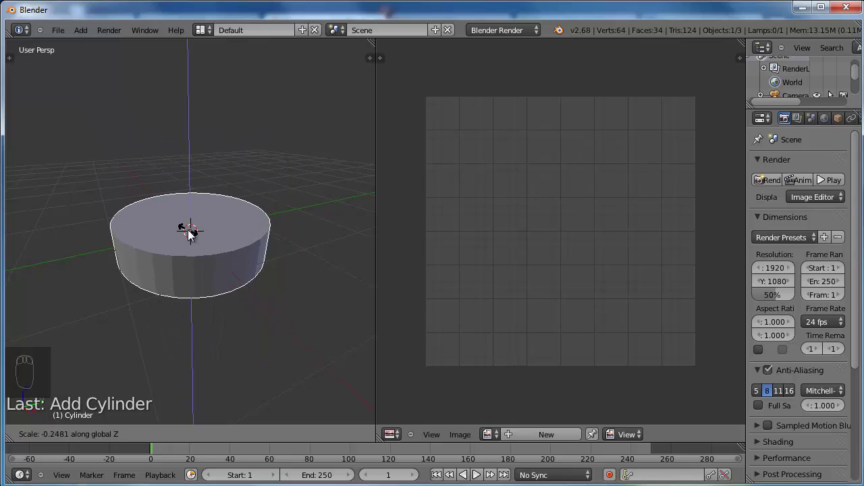
{"action": "left_click_drag", "start_coordinate": [193, 237], "coordinate": [190, 314]}
{"action": "left_click_drag", "start_coordinate": [190, 314], "coordinate": [320, 364]}
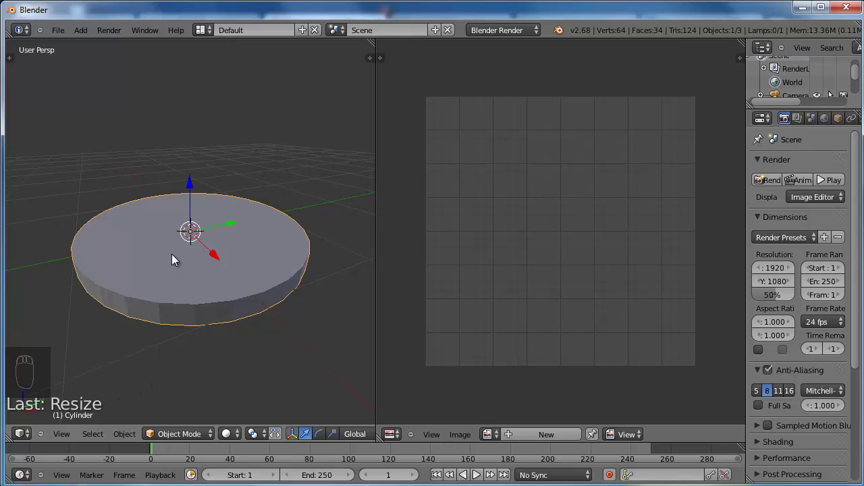
Enter Edit Mode with all disc faces selected and bring up the UV unwrap options.
{"action": "key", "text": "Tab"}
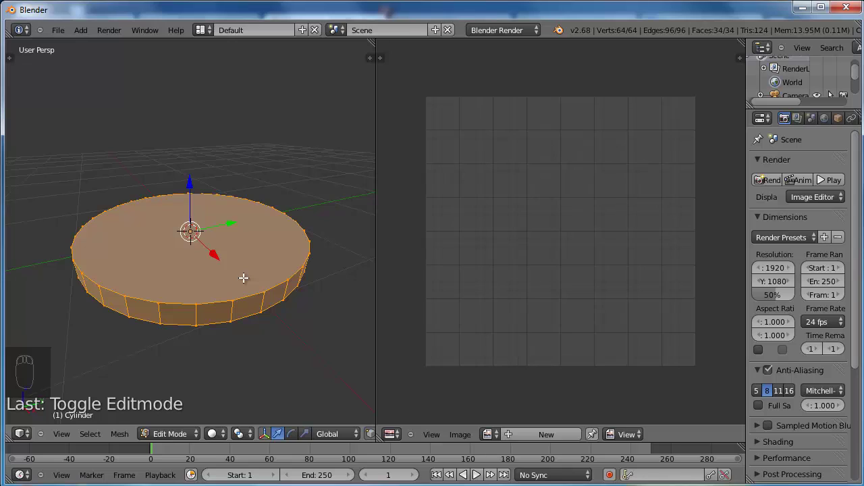
{"action": "key", "text": "u"}
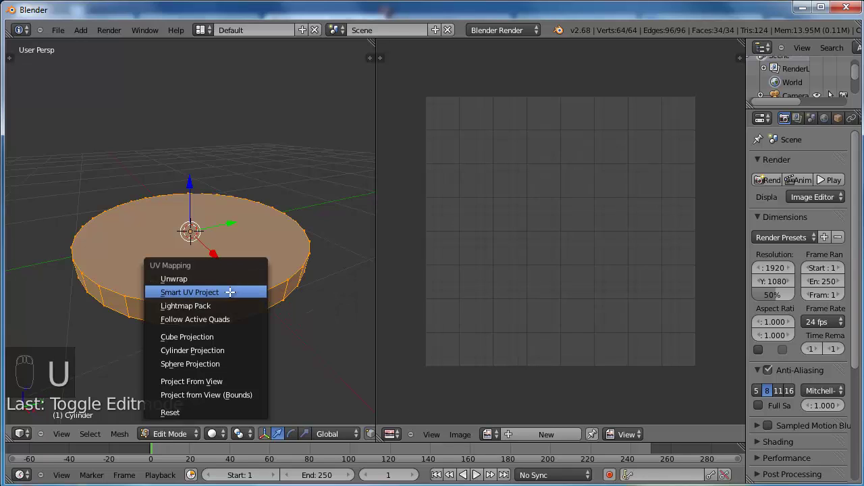
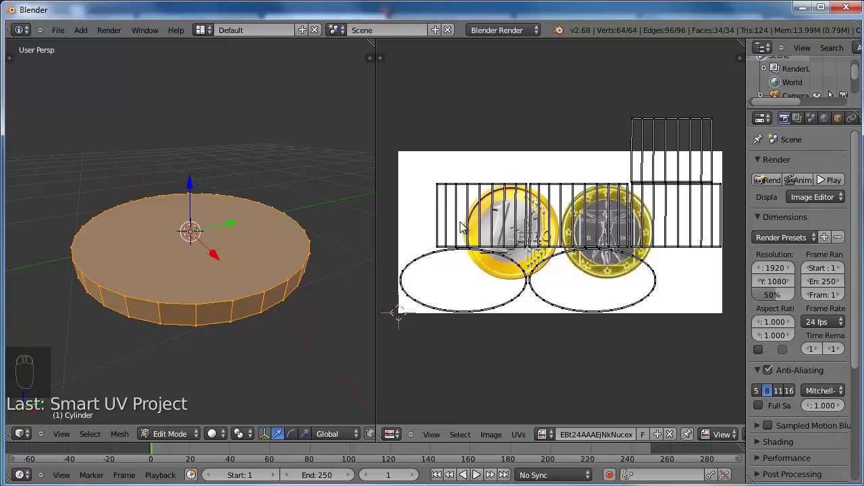
Select all linked side-wall UV strips, scale them tiny and move them to the image's top-right corner.
{"action": "key", "text": "l"}
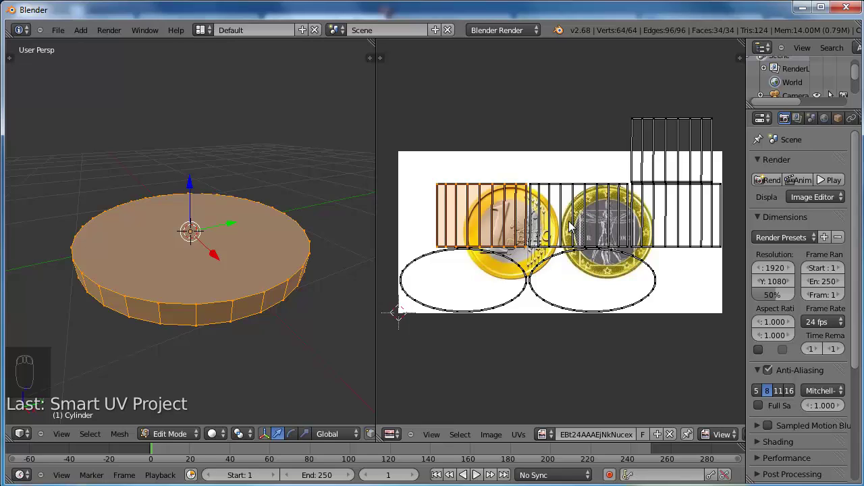
{"action": "key", "text": "shift+l"}
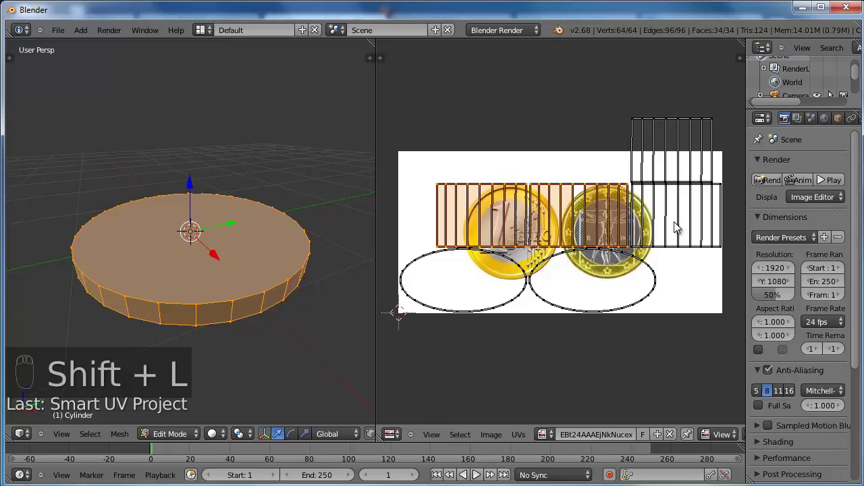
{"action": "key", "text": "shift+l"}
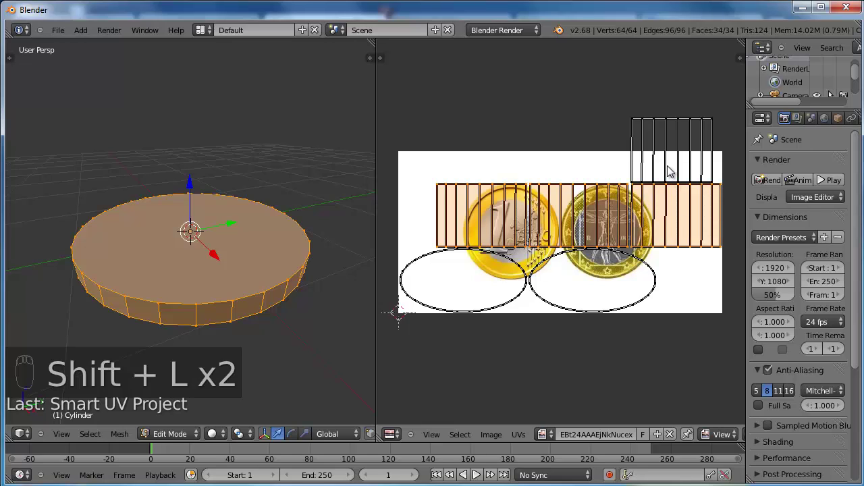
{"action": "key", "text": "shift+l"}
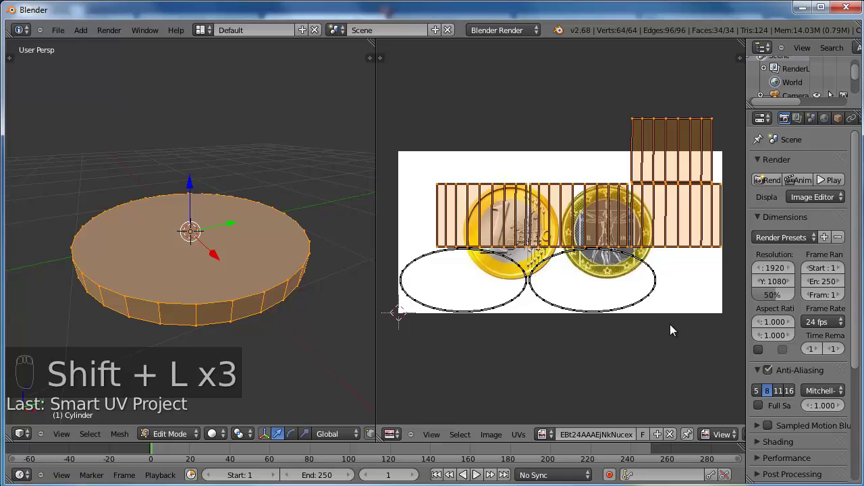
{"action": "key", "text": "s"}
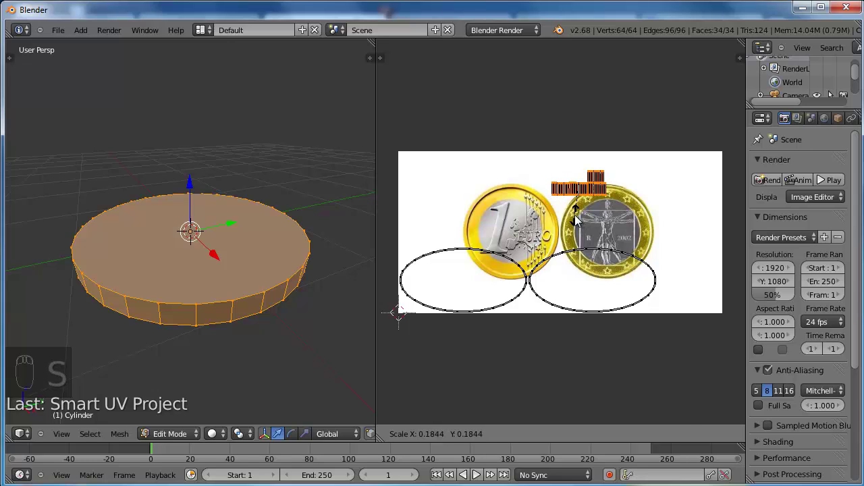
{"action": "left_click_drag", "start_coordinate": [582, 217], "coordinate": [686, 209]}
{"action": "key", "text": "g"}
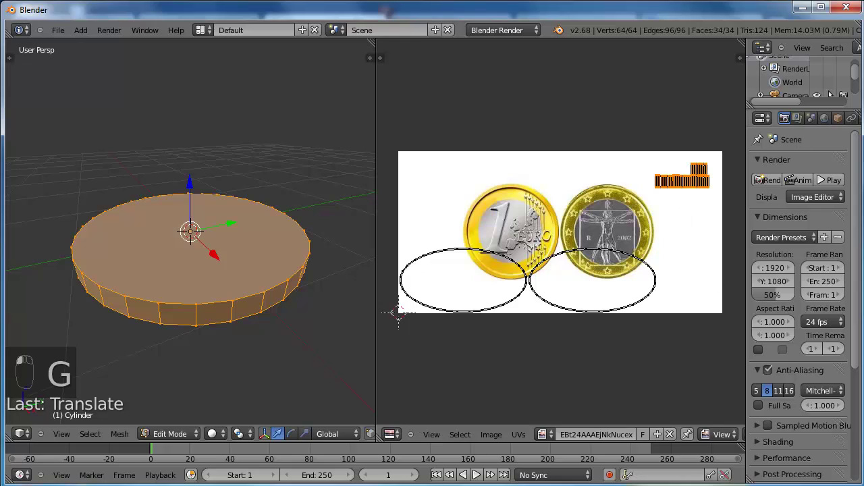
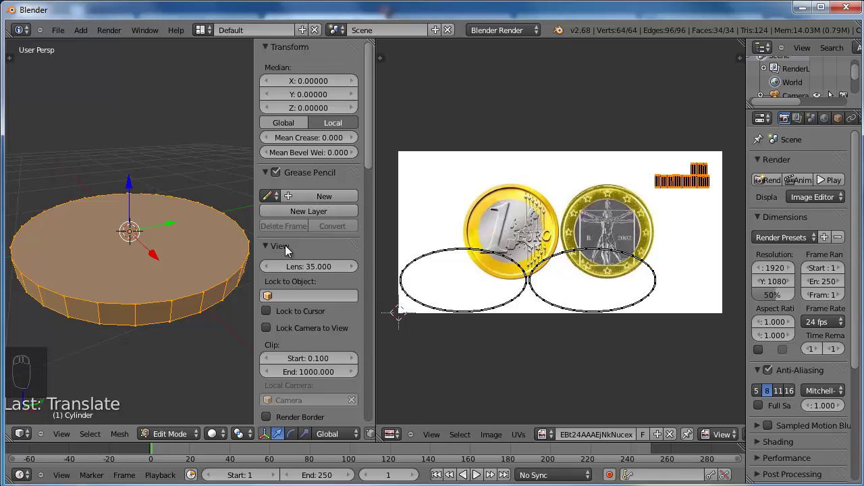
Show the 3D view's properties sidebar and scroll to its display settings for textured shading.
{"action": "key", "text": "n"}
{"action": "key", "text": "n"}
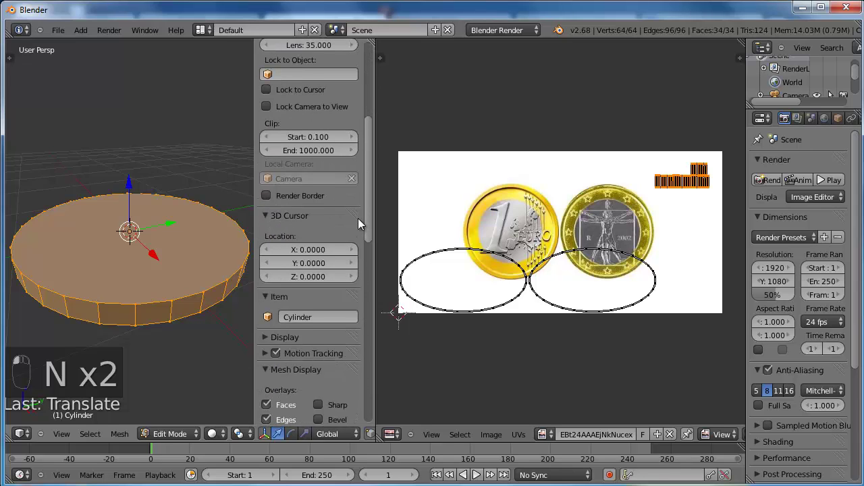
{"action": "left_click", "coordinate": [362, 241]}
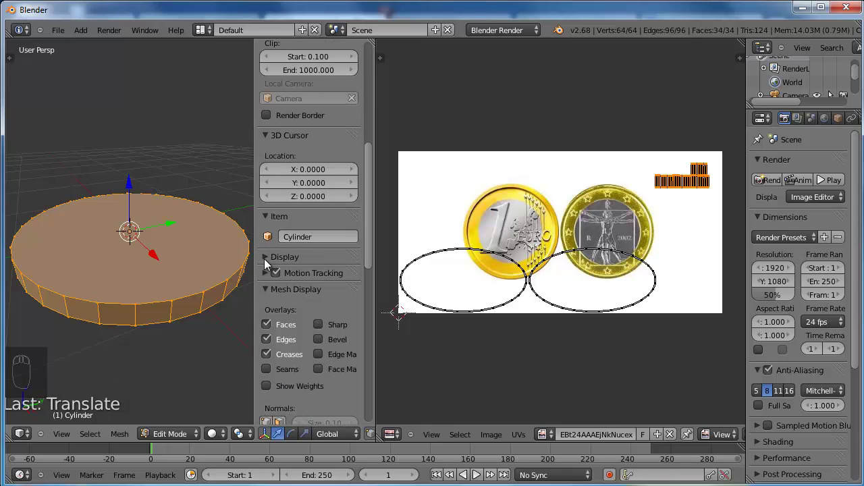
{"action": "left_click_drag", "start_coordinate": [266, 263], "coordinate": [285, 277]}
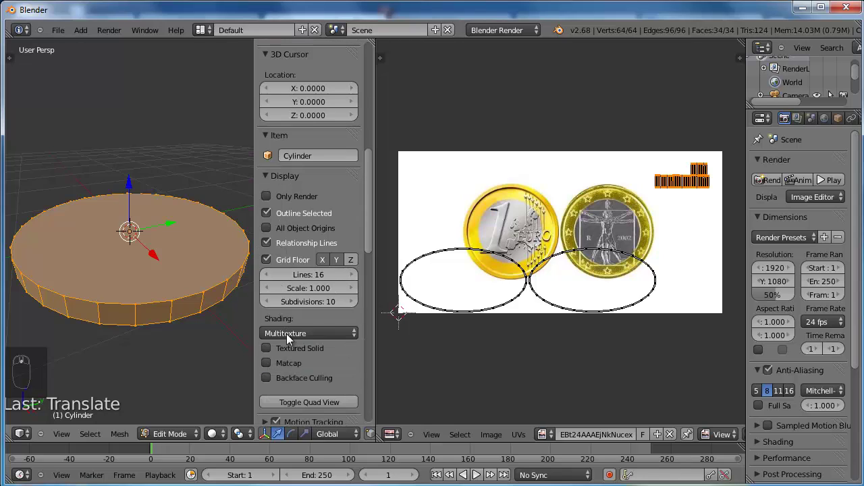
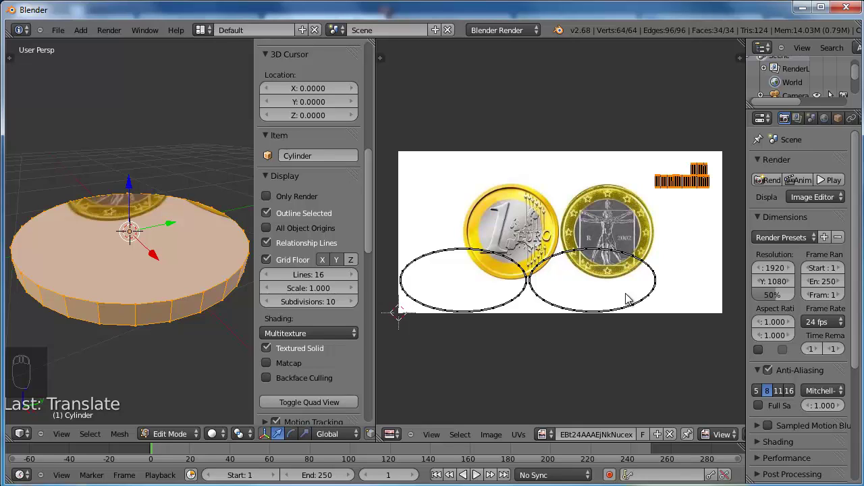
Select the top face's UV circle, move it onto the Vitruvian-man coin and scale it to the rim.
{"action": "key", "text": "l"}
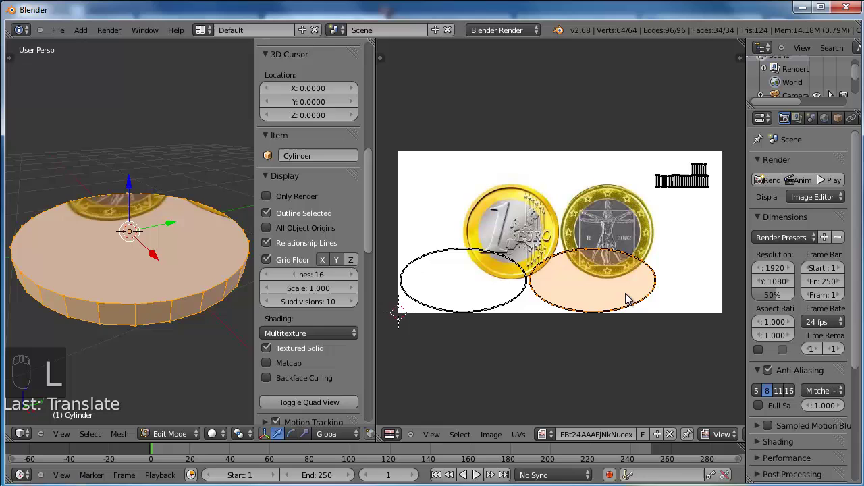
{"action": "key", "text": "g"}
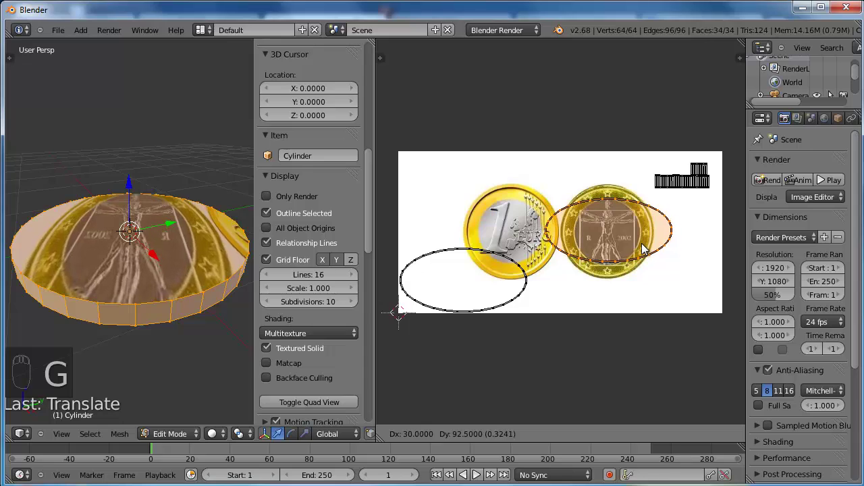
{"action": "left_click_drag", "start_coordinate": [650, 244], "coordinate": [619, 266]}
{"action": "key", "text": "s"}
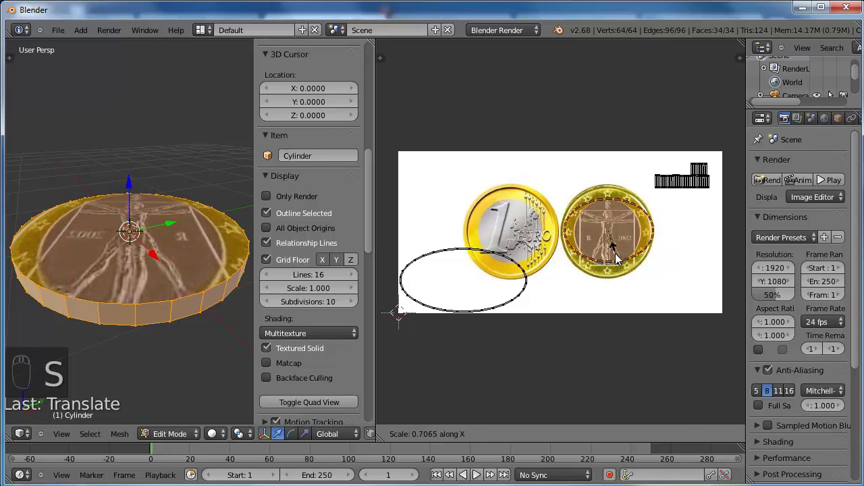
{"action": "left_click_drag", "start_coordinate": [623, 256], "coordinate": [627, 314]}
{"action": "key", "text": "s"}
{"action": "left_click", "coordinate": [628, 314]}
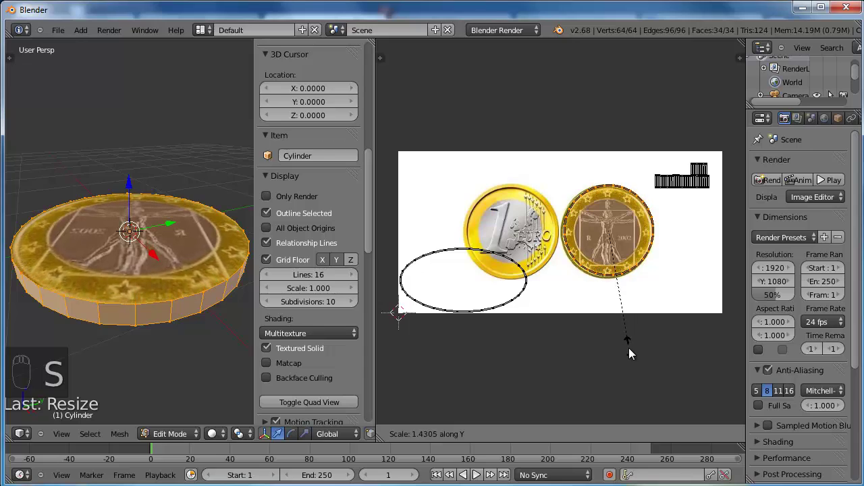
{"action": "left_click_drag", "start_coordinate": [636, 351], "coordinate": [580, 288]}
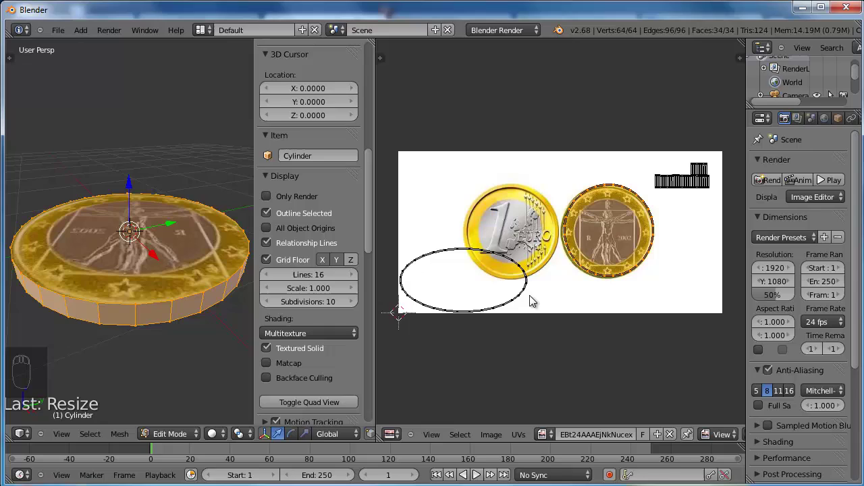
Select the other face's UV circle, move it onto the 1-euro coin and scale it to its edge.
{"action": "key", "text": "l"}
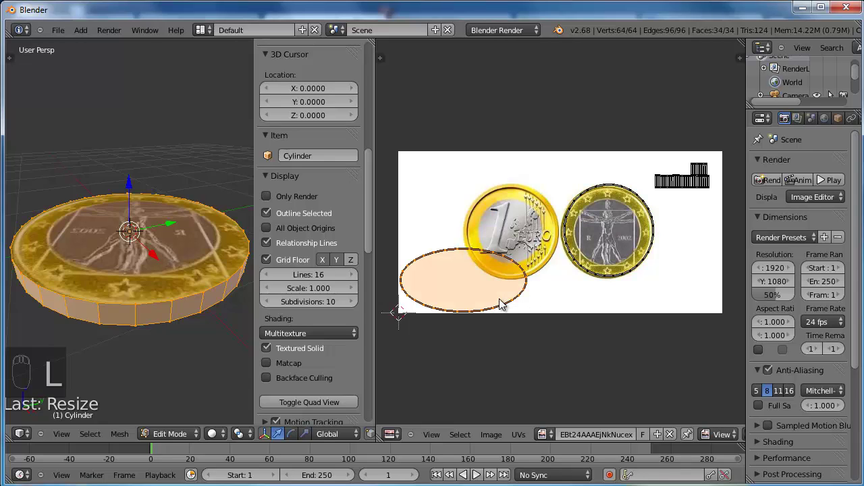
{"action": "key", "text": "g"}
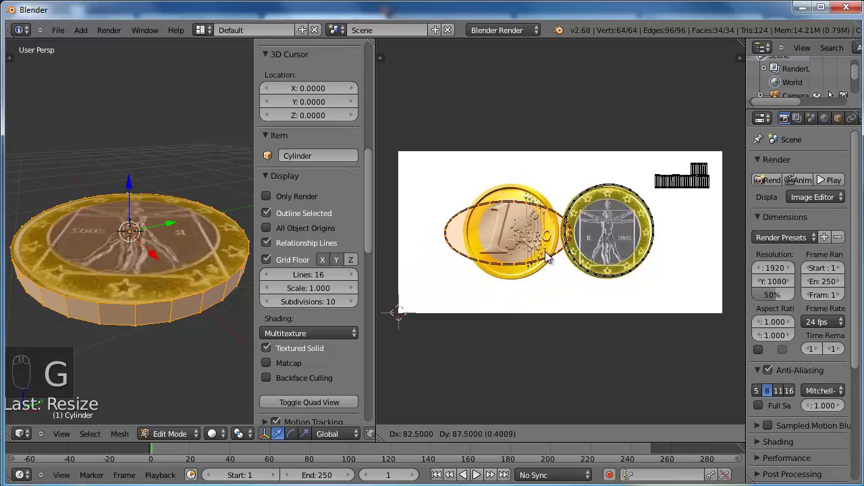
{"action": "left_click_drag", "start_coordinate": [555, 251], "coordinate": [574, 320]}
{"action": "key", "text": "s"}
{"action": "left_click", "coordinate": [574, 320]}
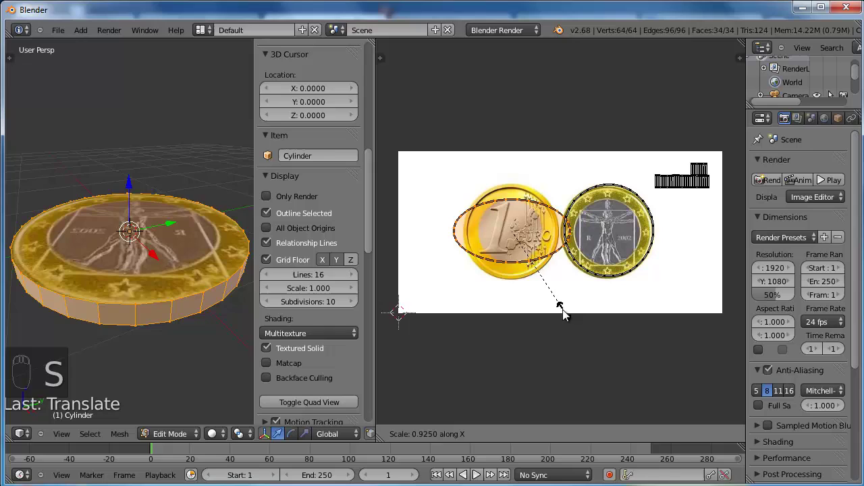
{"action": "left_click_drag", "start_coordinate": [562, 295], "coordinate": [561, 295]}
{"action": "key", "text": "s"}
{"action": "left_click_drag", "start_coordinate": [562, 296], "coordinate": [574, 324]}
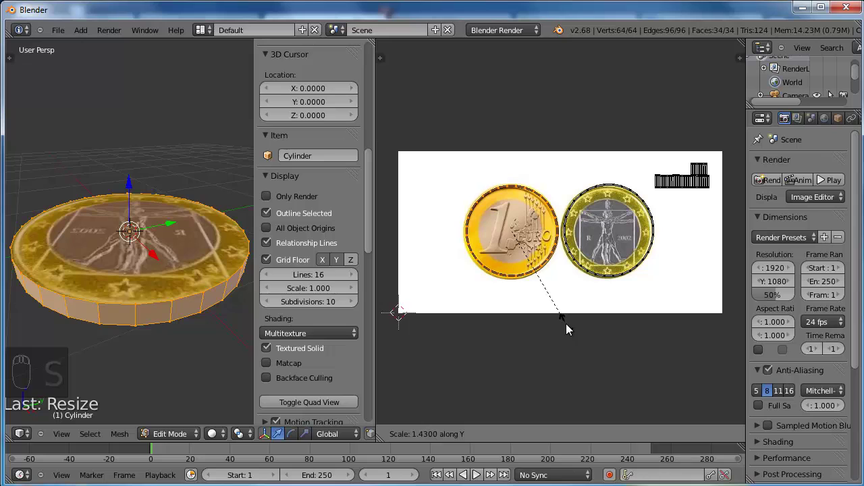
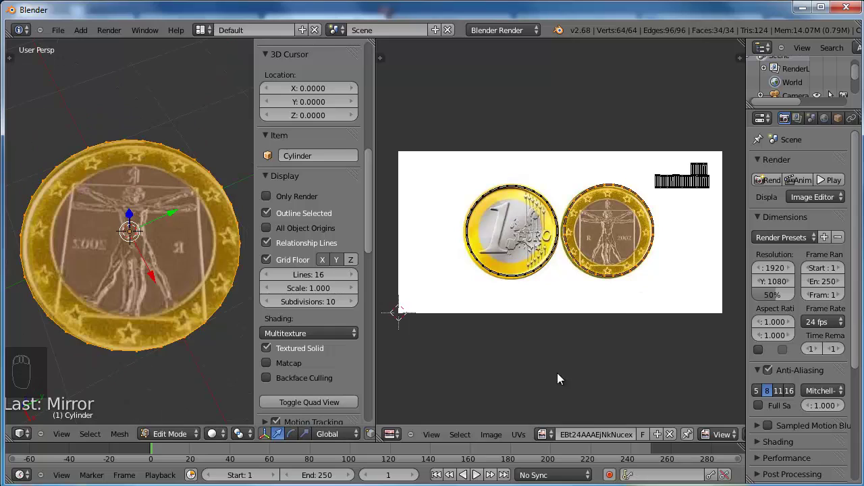
Orbit the 3D view to inspect the 1-euro design on the coin's underside.
{"action": "left_click_drag", "start_coordinate": [525, 433], "coordinate": [670, 208]}
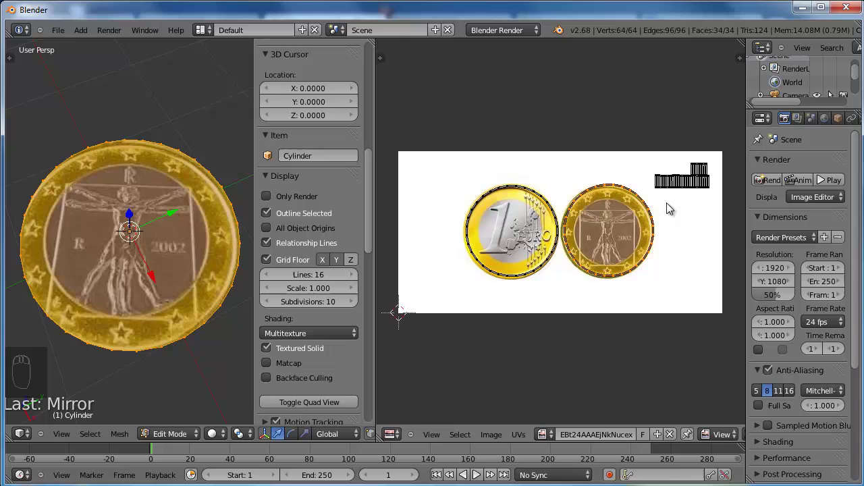
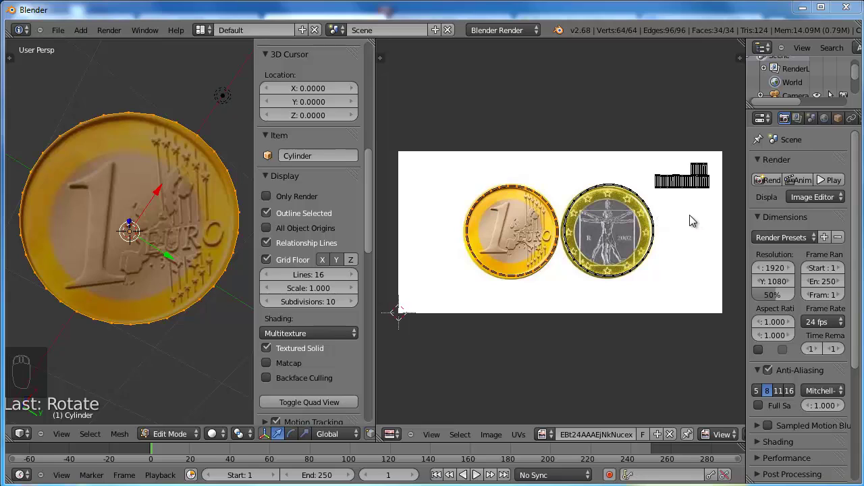
Box-select the rim UV strip, scale it to a small patch and place it on the coin's gold edge.
{"action": "left_click_drag", "start_coordinate": [691, 216], "coordinate": [651, 150]}
{"action": "key", "text": "a"}
{"action": "key", "text": "b"}
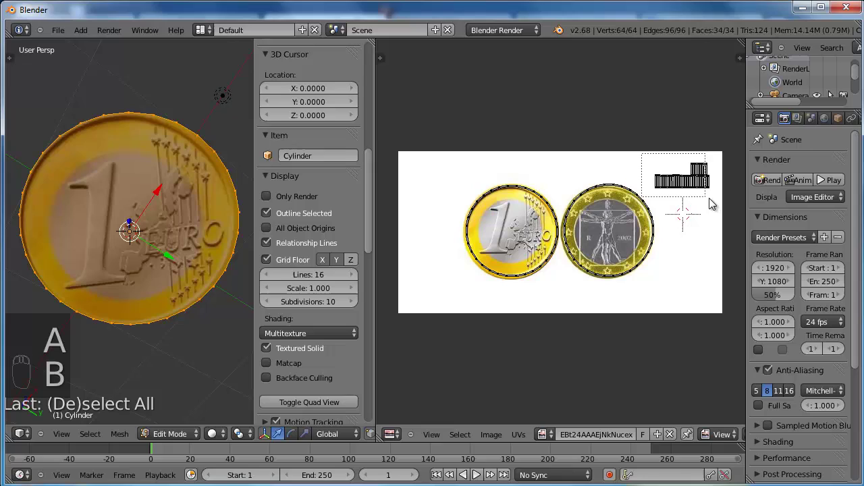
{"action": "key", "text": "s"}
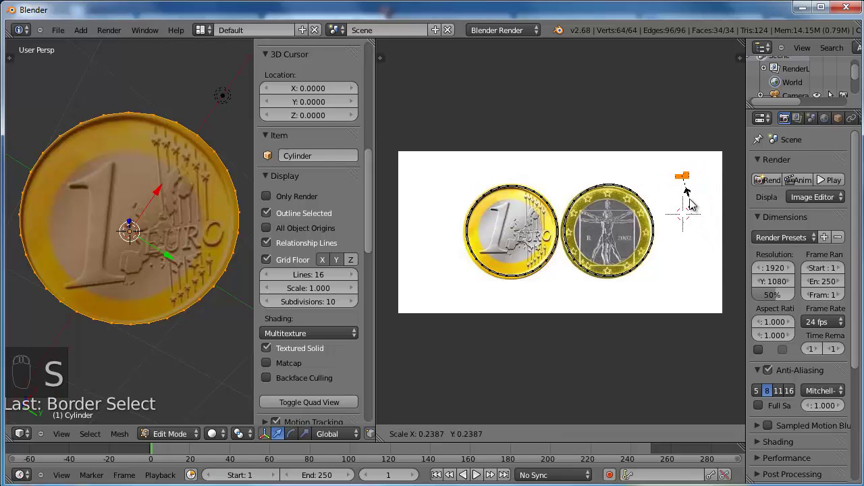
{"action": "left_click_drag", "start_coordinate": [693, 192], "coordinate": [612, 212]}
{"action": "key", "text": "g"}
{"action": "left_click_drag", "start_coordinate": [613, 211], "coordinate": [609, 220]}
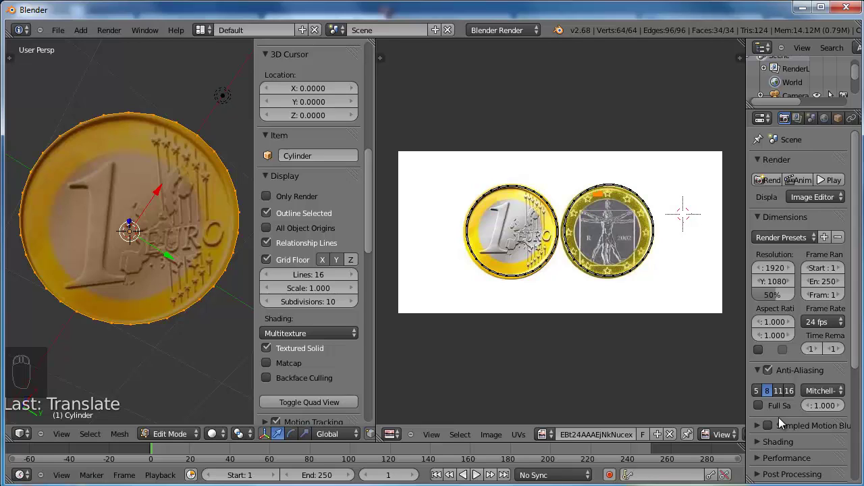
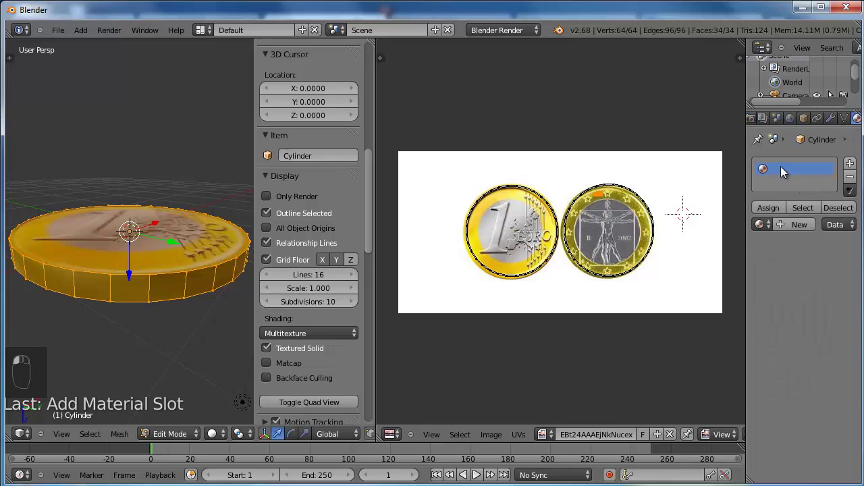
Create a new material (Material.001) for the coin and enable its Face Textures option.
{"action": "left_click_drag", "start_coordinate": [795, 227], "coordinate": [855, 206]}
{"action": "left_click_drag", "start_coordinate": [855, 207], "coordinate": [849, 351]}
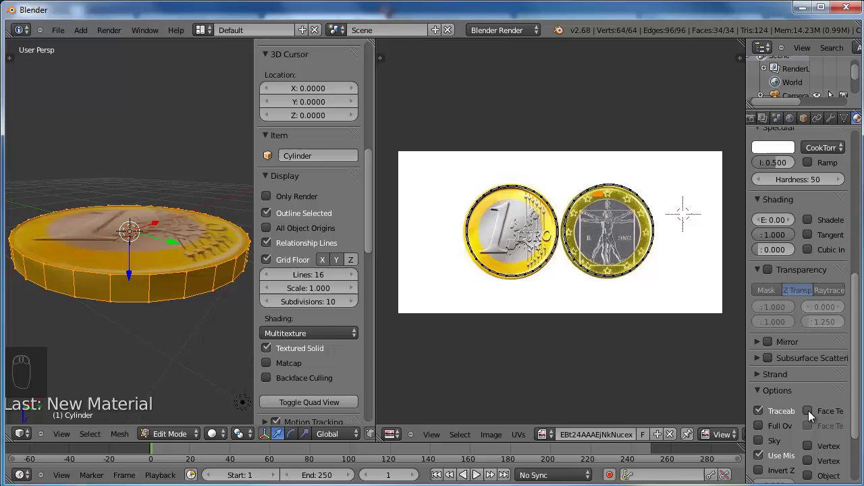
{"action": "left_click_drag", "start_coordinate": [810, 417], "coordinate": [813, 412]}
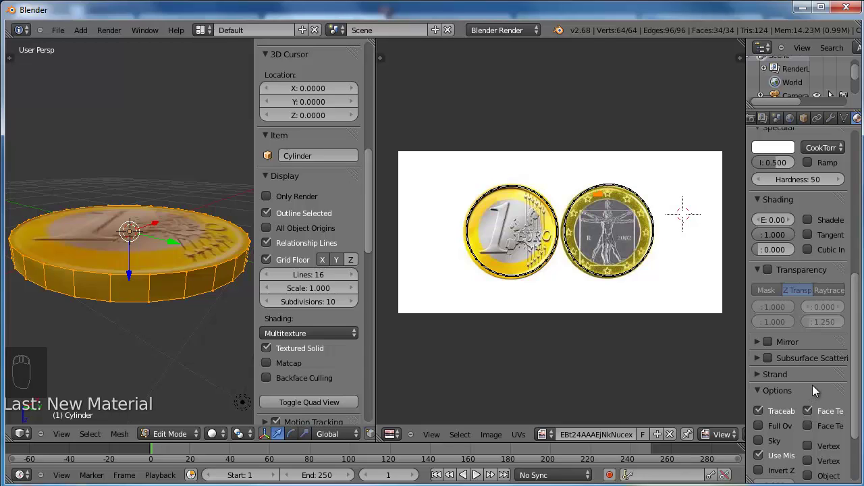